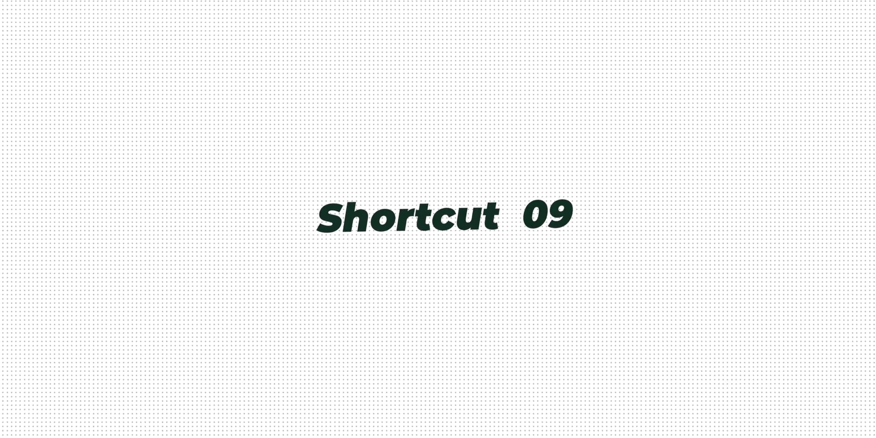
Step: Add edits at the playhead with Ctrl+K and jump between edit points with Up/Down
key("ctrl+k")
key("ctrl+k")
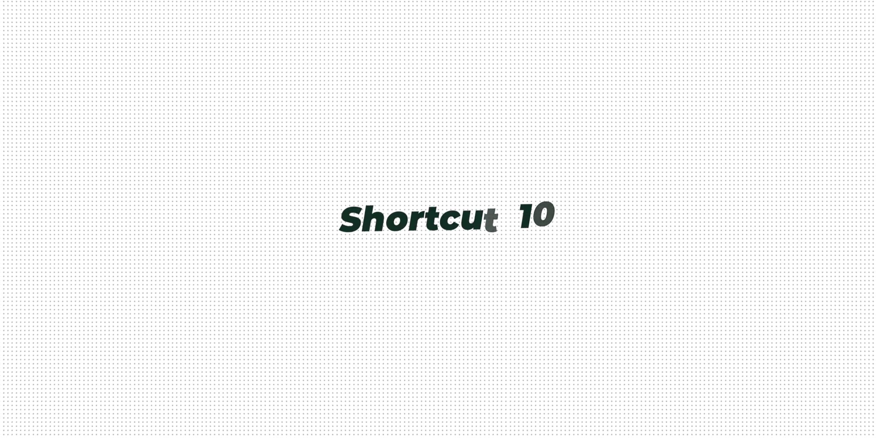
key("Up")
key("Down")
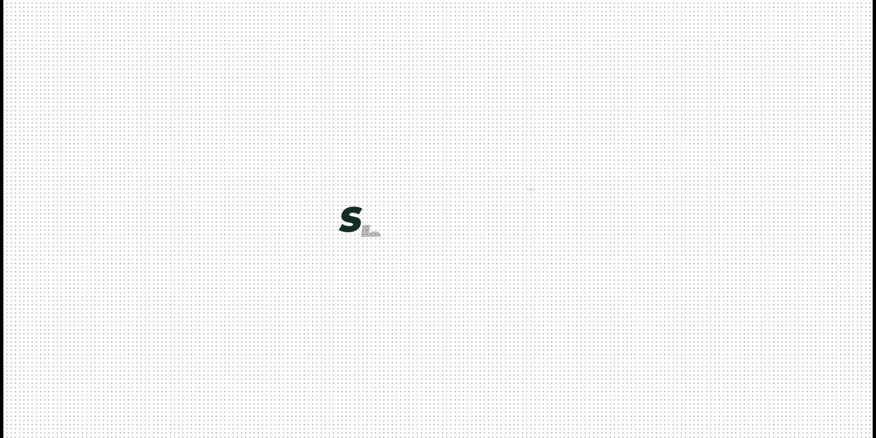
Step: Reposition within the timeline and select the C6620 clip between the C6622 segments
left_click(398, 150)
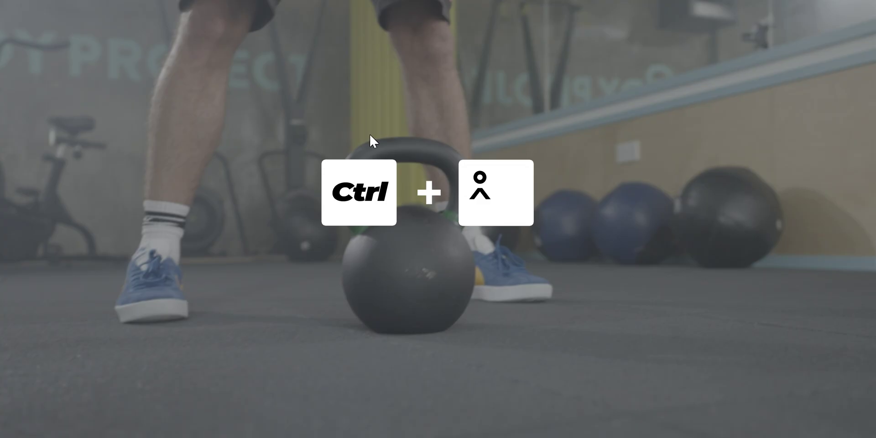
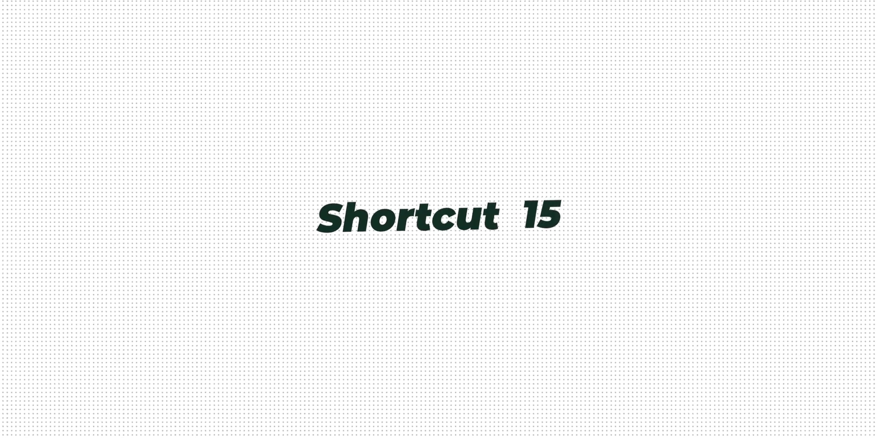
middle_click(80, 283)
middle_click(80, 283)
middle_click(79, 283)
middle_click(80, 283)
middle_click(80, 283)
middle_click(80, 283)
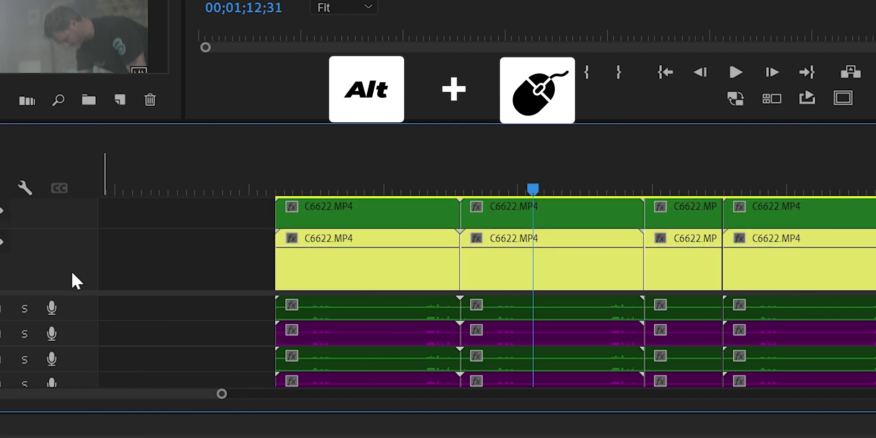
middle_click(80, 283)
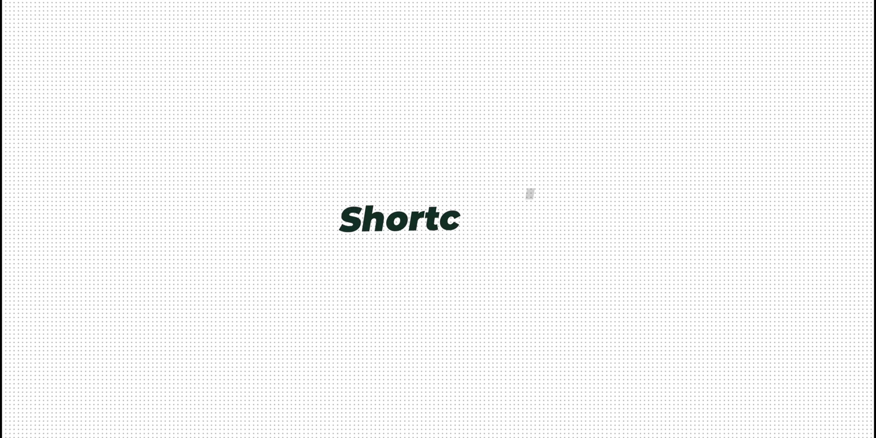
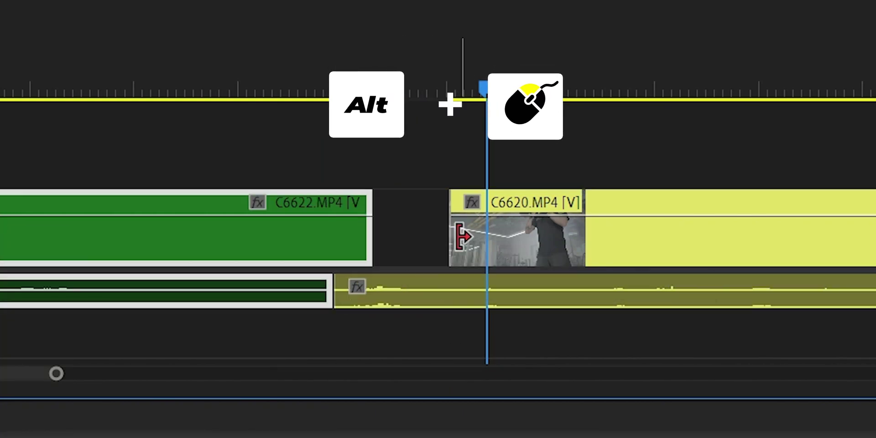
left_click(625, 252)
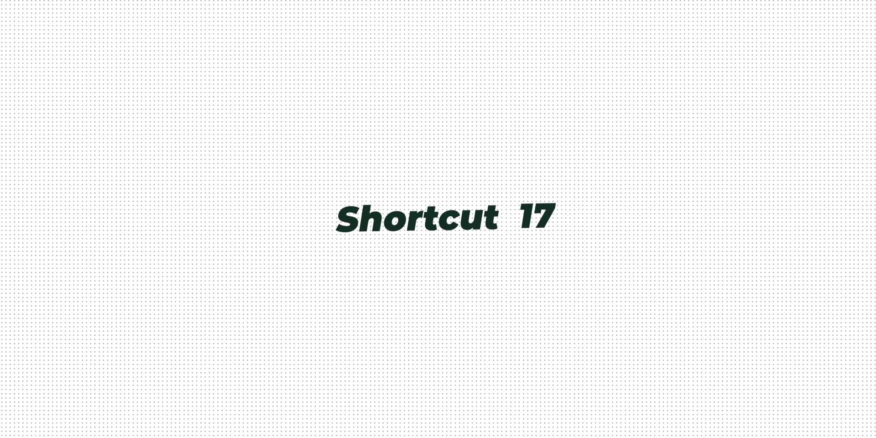
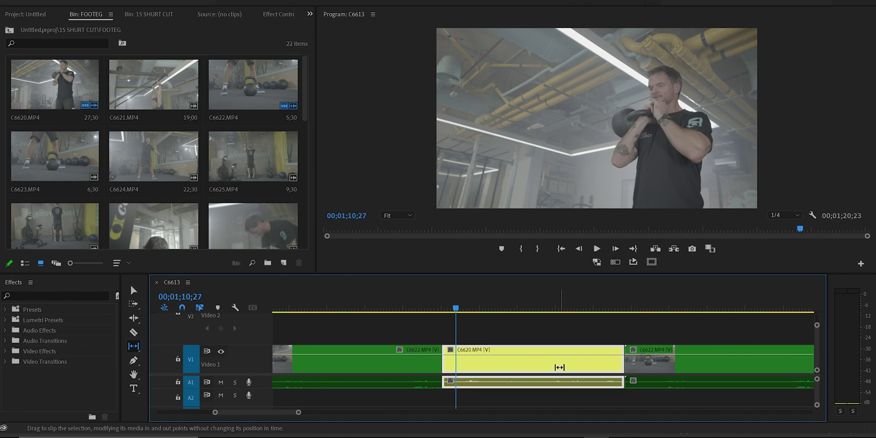
Step: Shuttle playback forward with L past 00;01;33, then reverse with J
key("l")
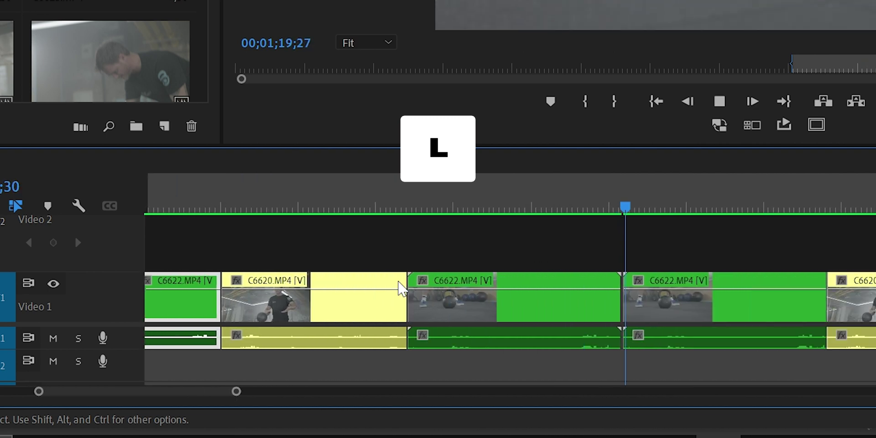
key("j")
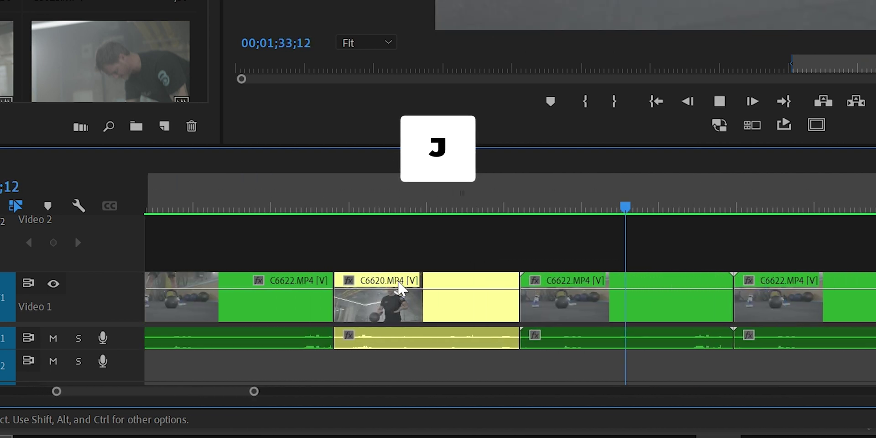